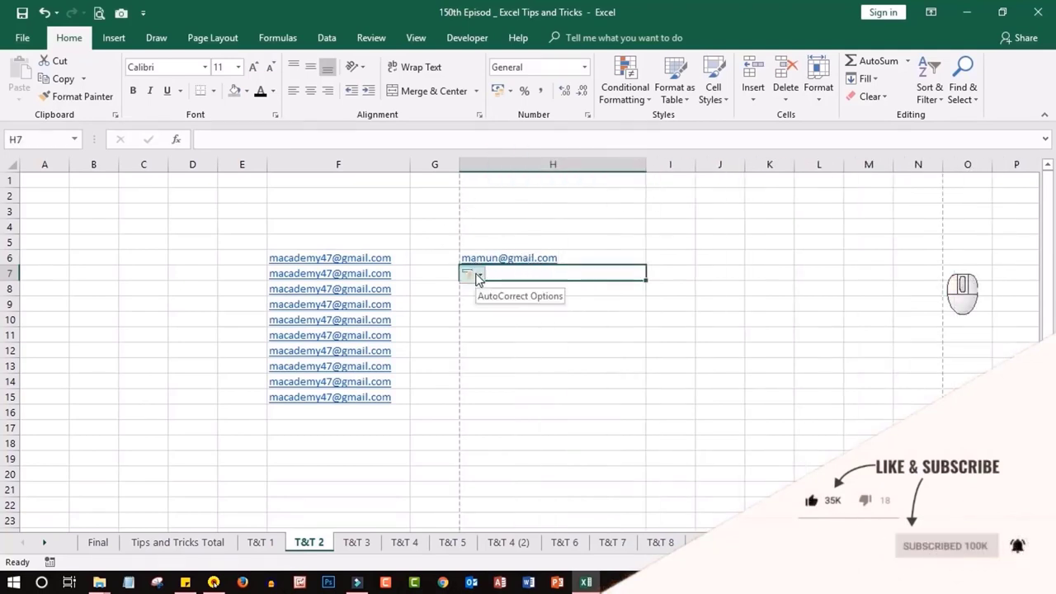
left_click(522, 353)
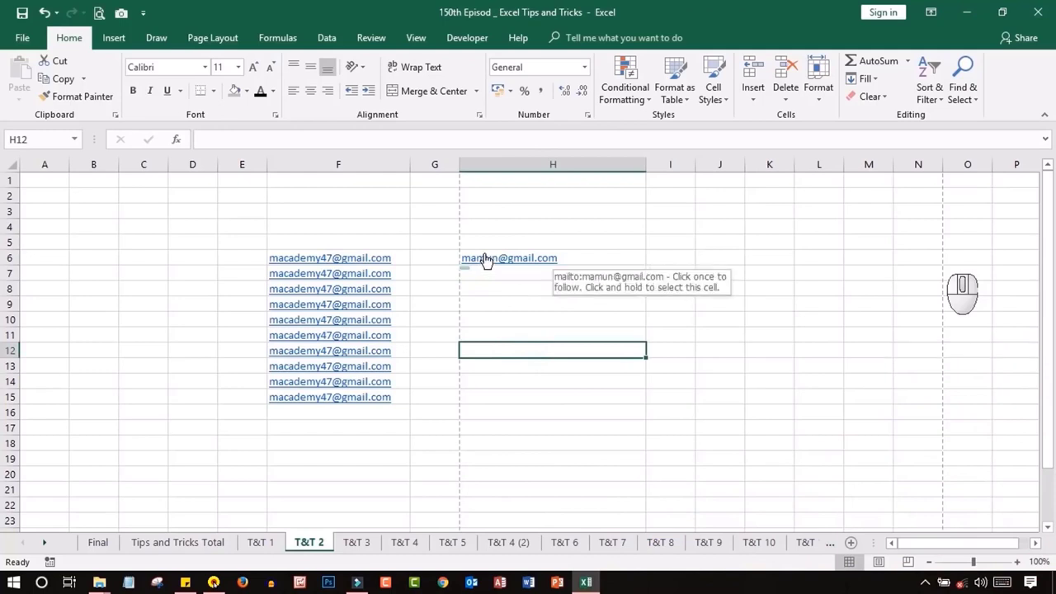
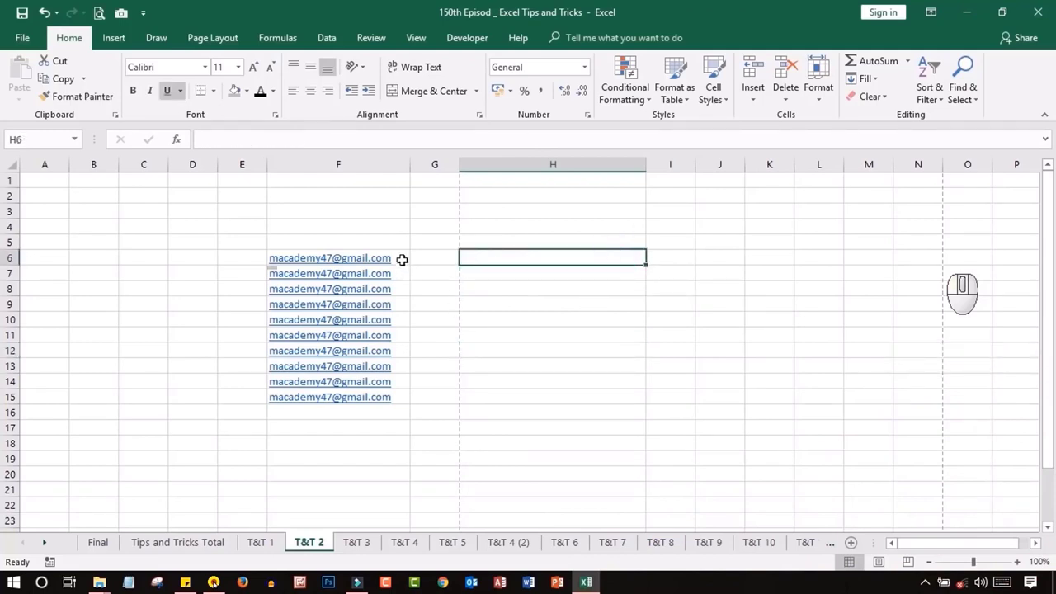
Select F6:F15 and bring up Find and Replace to strip the addresses to usernames with @*.
left_click_drag(400, 259, 396, 407)
key("ctrl+f")
left_click_drag(650, 287, 629, 241)
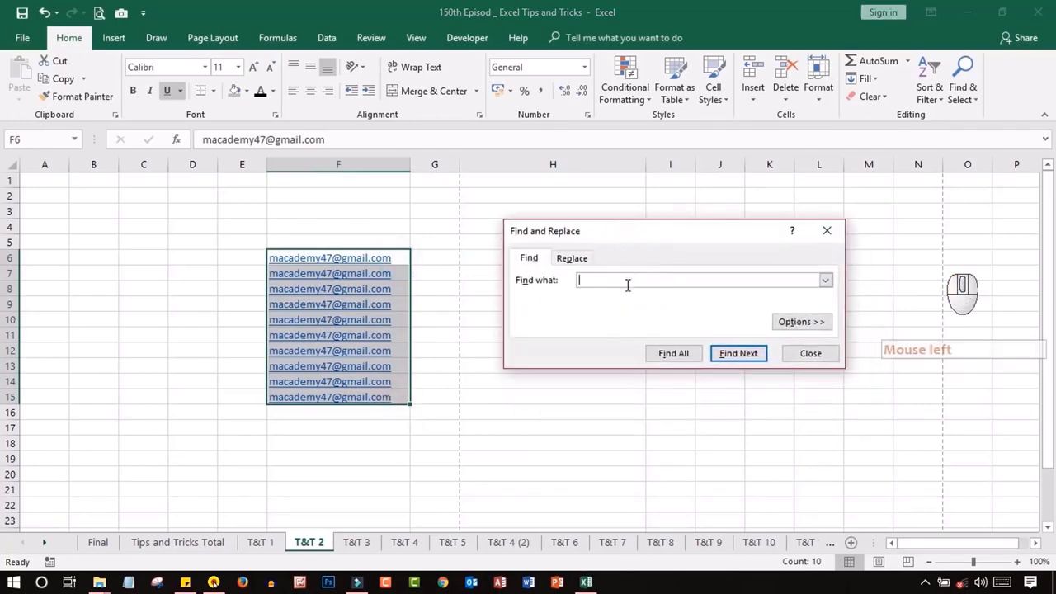
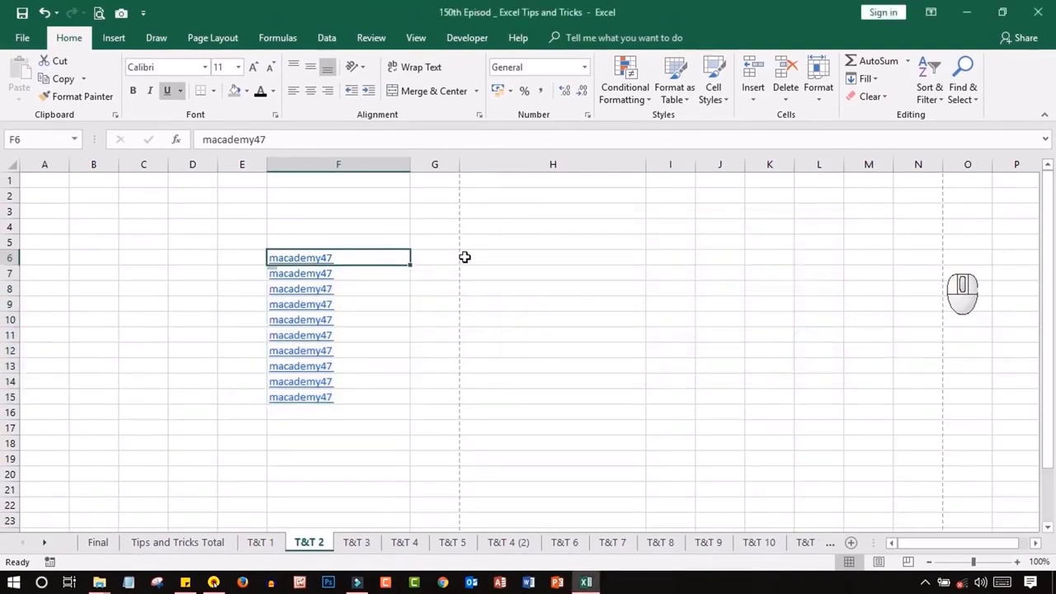
key("ctrl+z")
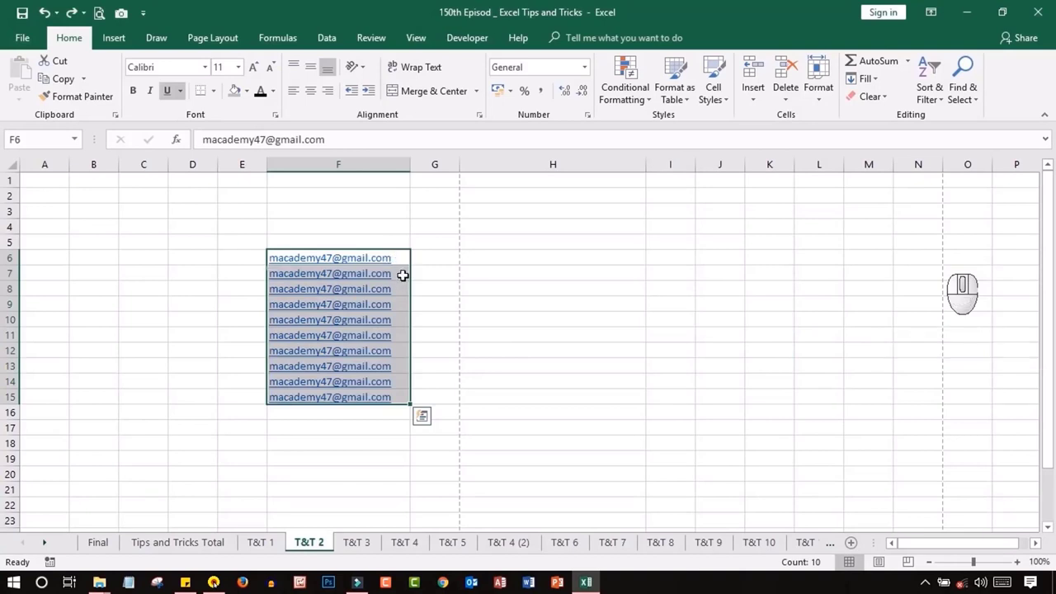
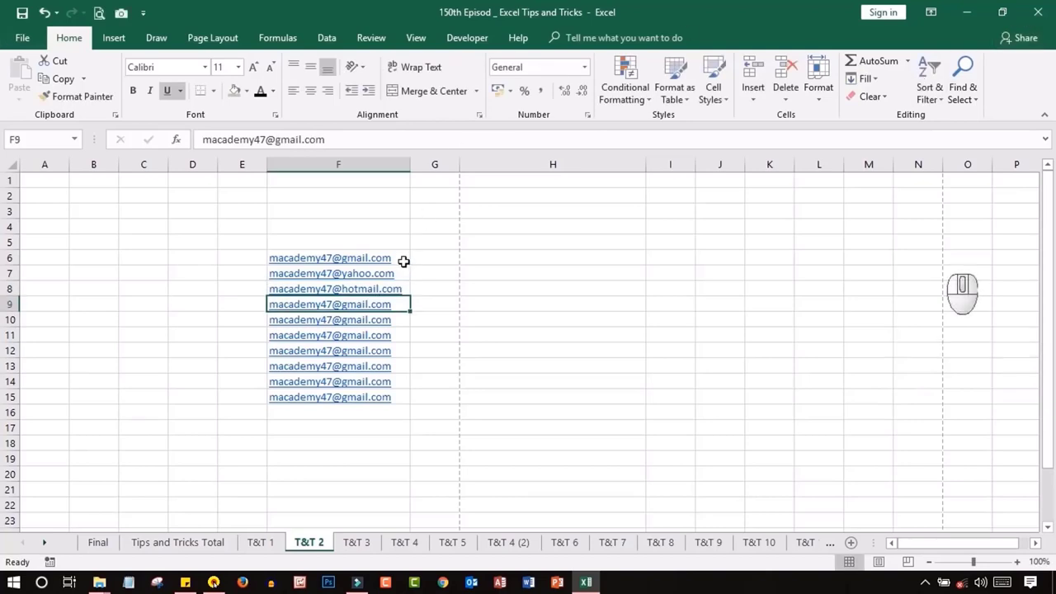
Reselect F6:F15 and reopen Find and Replace, highlighting the old search text to replace it with 47.
left_click(405, 258)
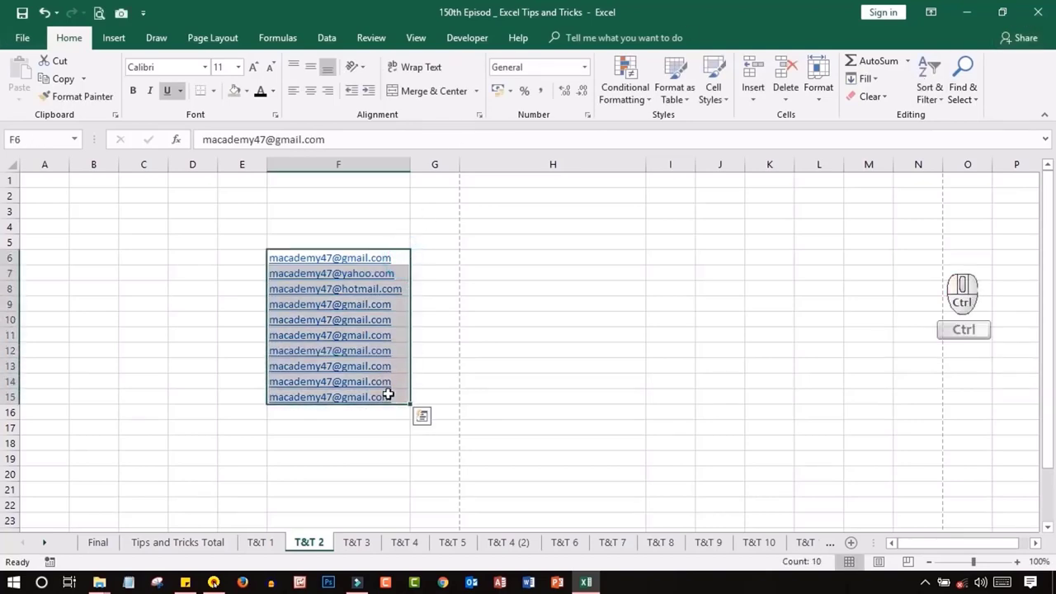
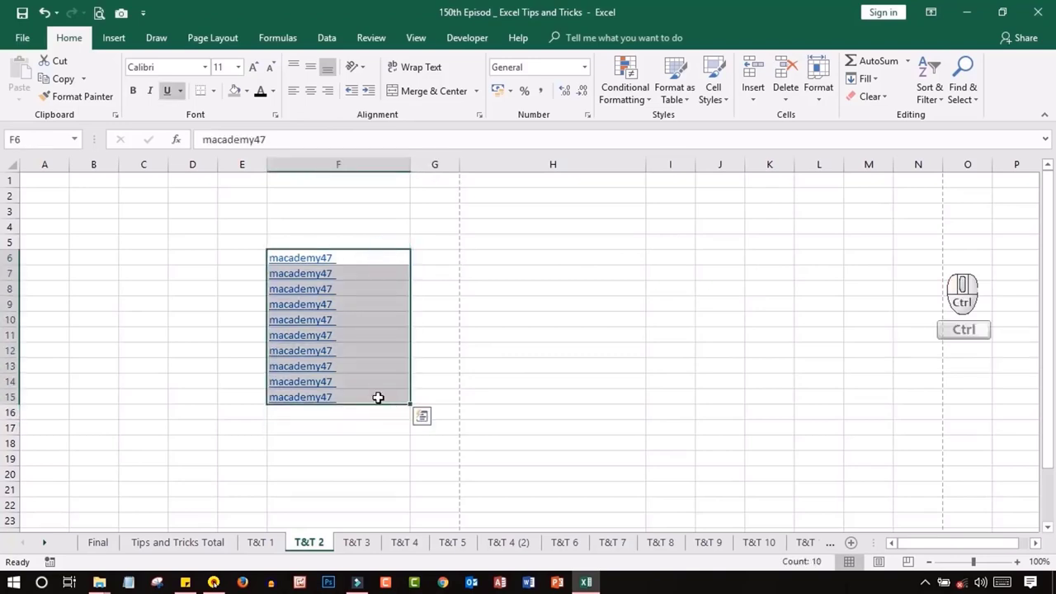
key("ctrl+h")
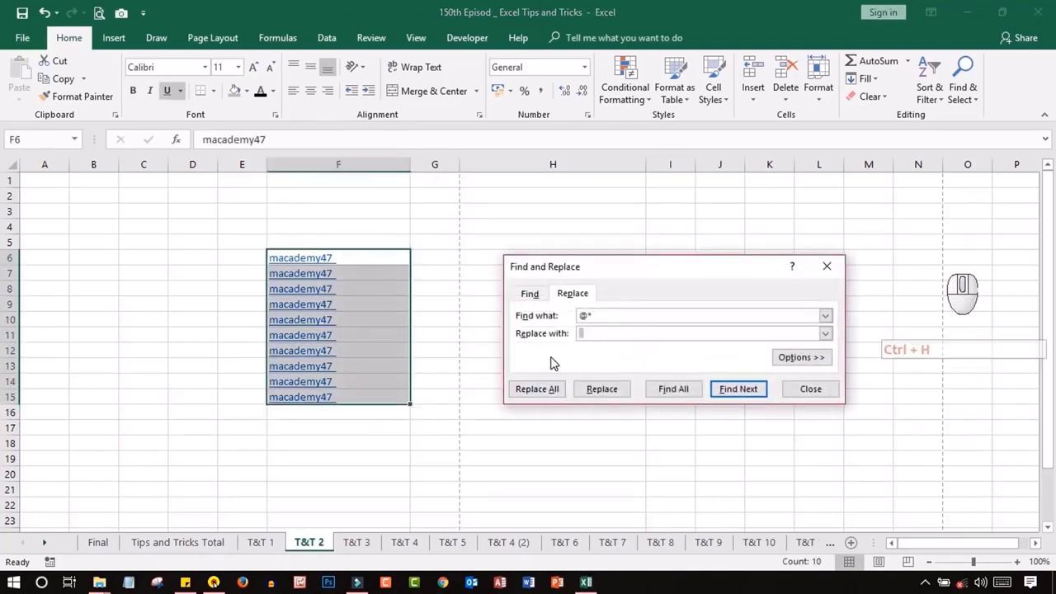
left_click_drag(611, 313, 437, 306)
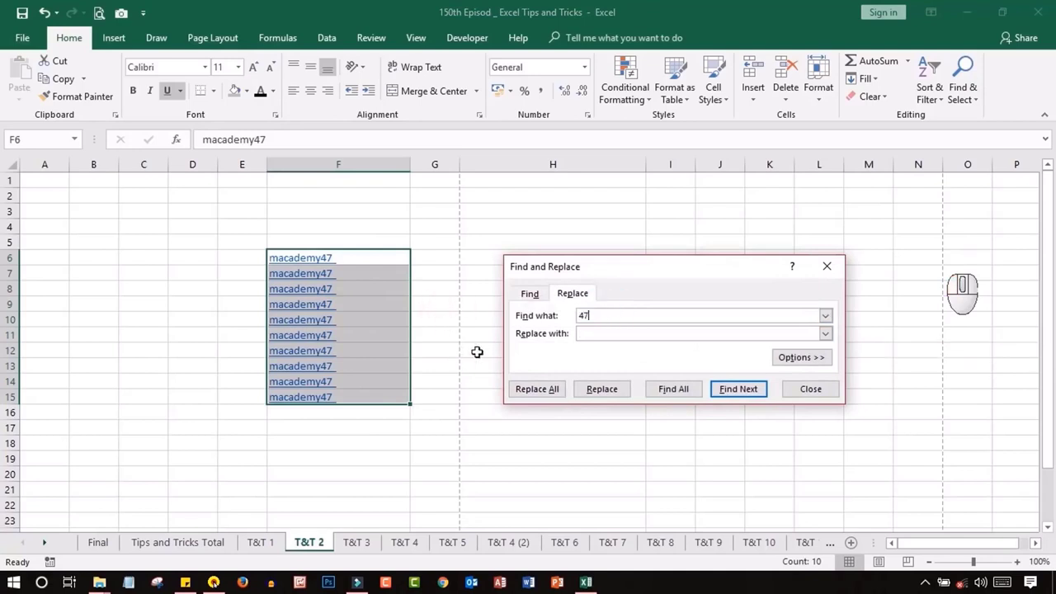